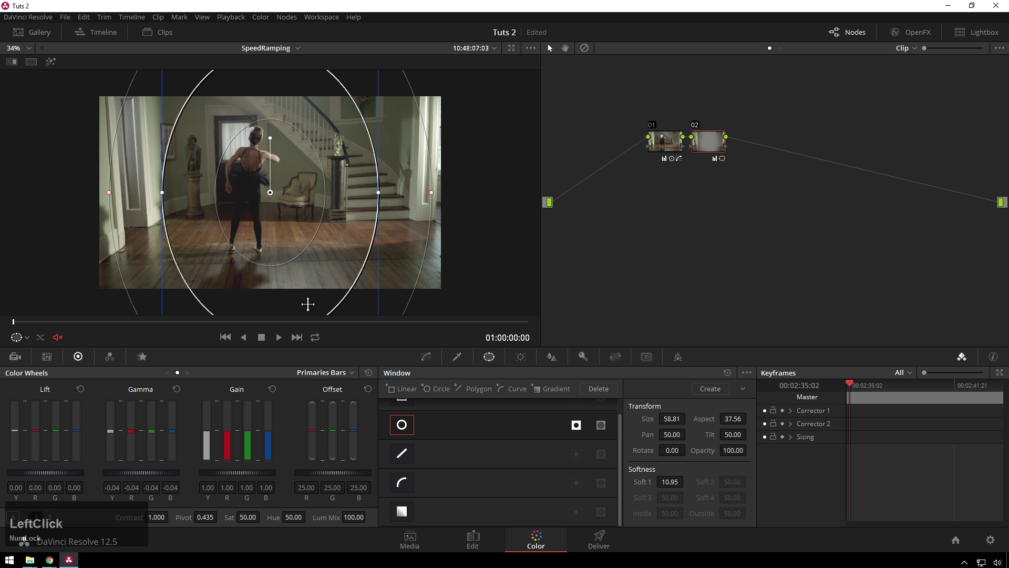
- Switch to the Edit page, play and stop the dance clip, and park the playhead a few seconds in
{"action": "left_click", "coordinate": [479, 414]}
{"action": "key", "text": "space"}
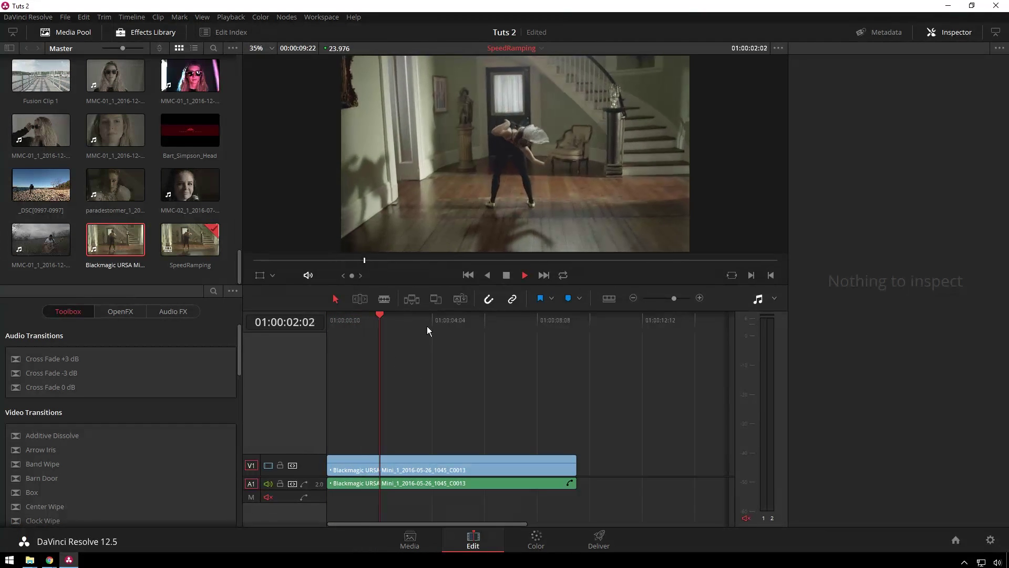
{"action": "key", "text": "space"}
{"action": "left_click", "coordinate": [517, 387]}
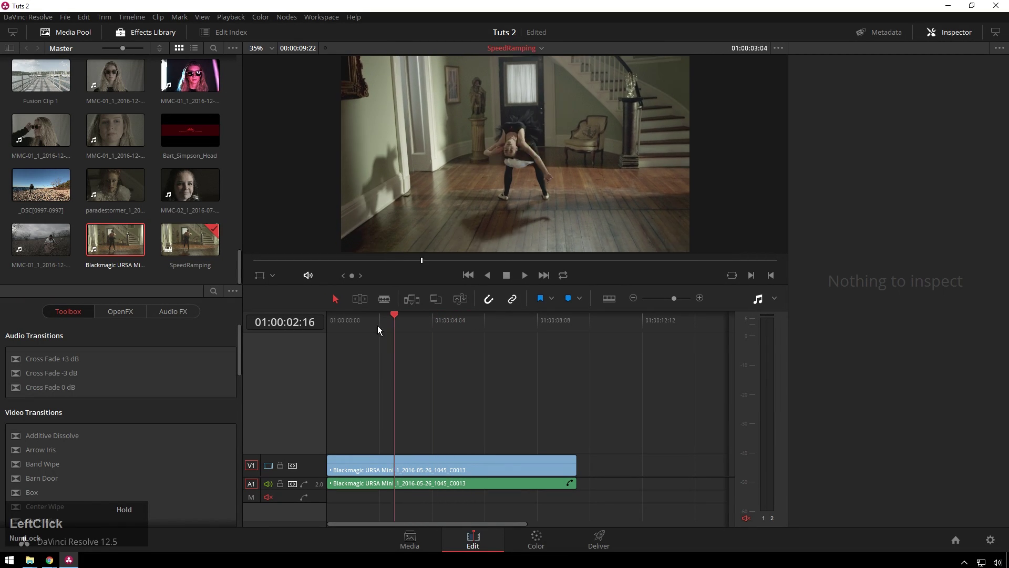
- Show the dance clip's Retime Curve beneath it from its context menu
{"action": "right_click", "coordinate": [432, 461]}
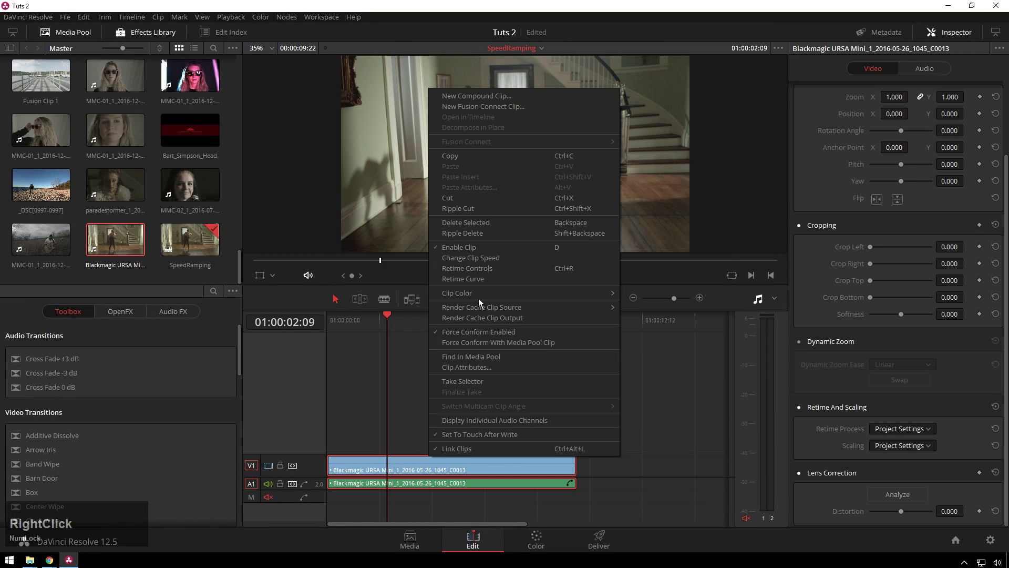
{"action": "left_click", "coordinate": [510, 278]}
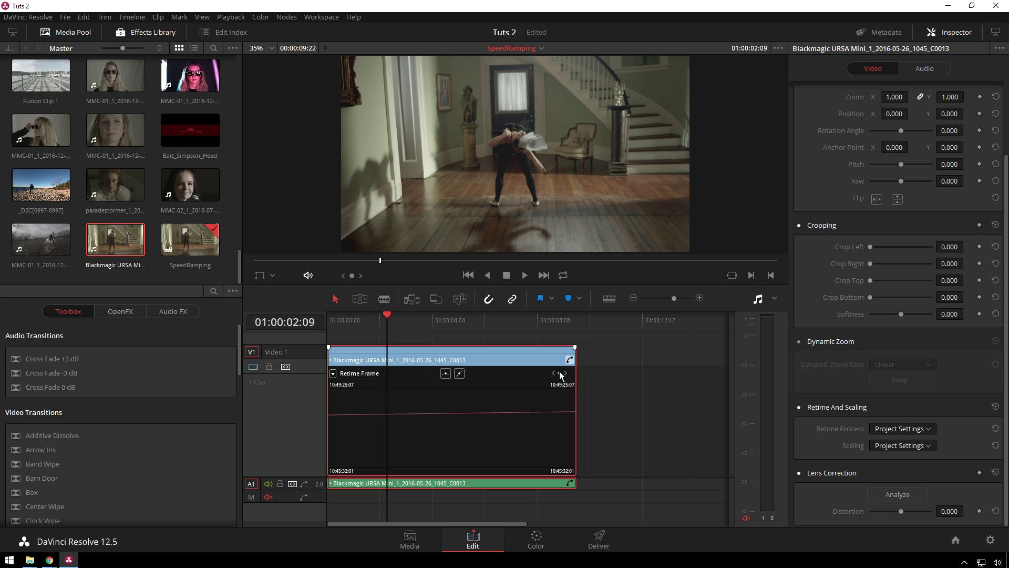
- Add two retime keyframes a couple of seconds into the clip, slightly apart
{"action": "left_click", "coordinate": [563, 378]}
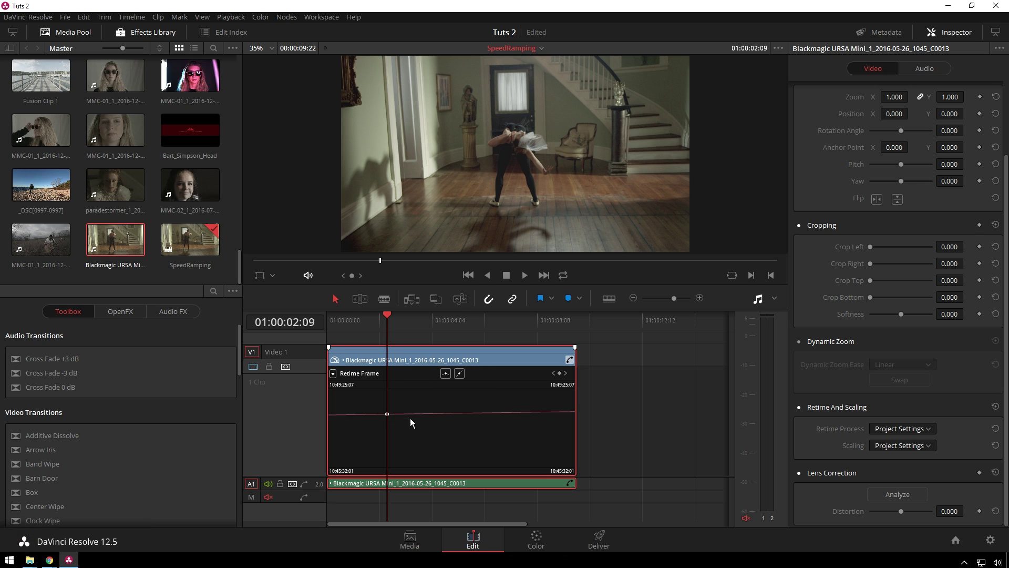
{"action": "left_click", "coordinate": [395, 322]}
{"action": "left_click", "coordinate": [561, 379]}
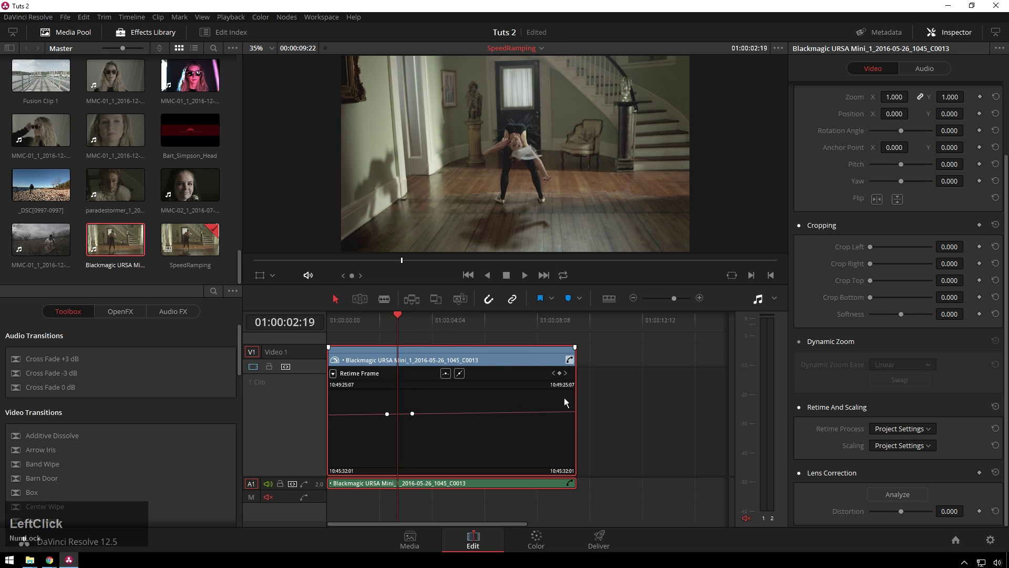
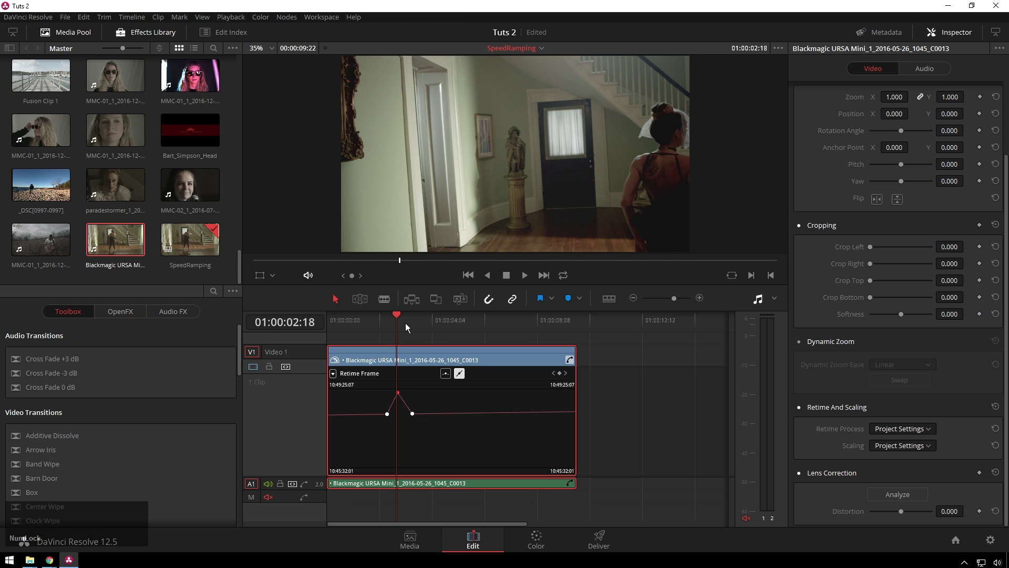
- Review the keyframed section with a brief playback and switch the curve to Retime Speed
{"action": "left_click", "coordinate": [394, 326]}
{"action": "key", "text": "space"}
{"action": "key", "text": "space"}
{"action": "key", "text": "z"}
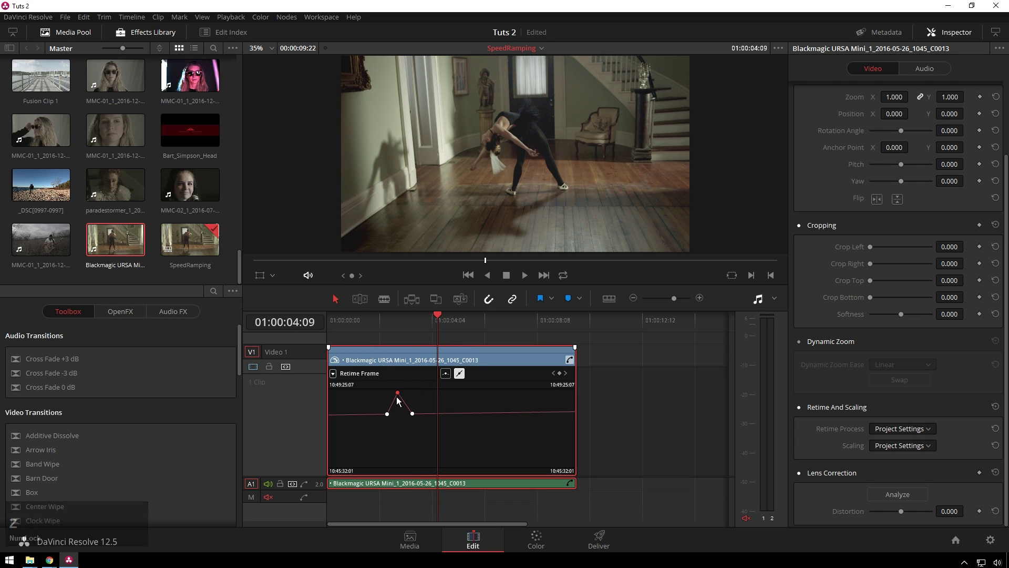
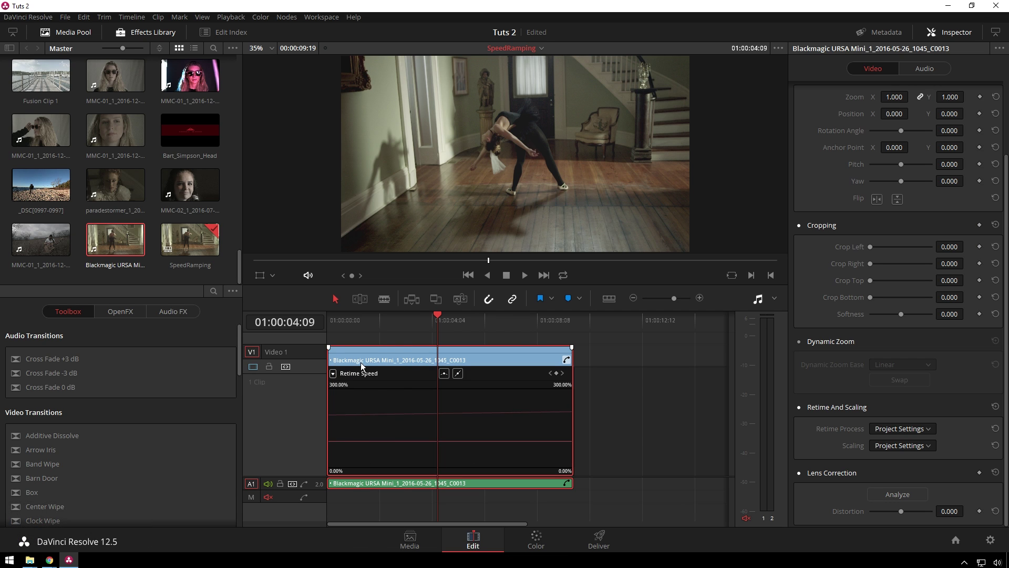
- Add a speed keyframe near 01:00:02:08 so the section between keyframes steps up to 300%
{"action": "left_click", "coordinate": [398, 326]}
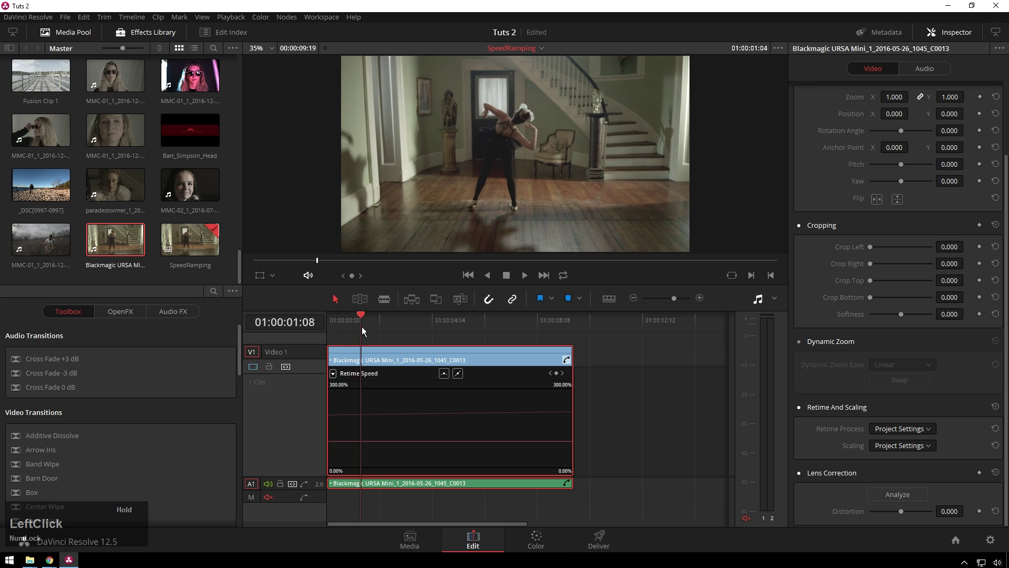
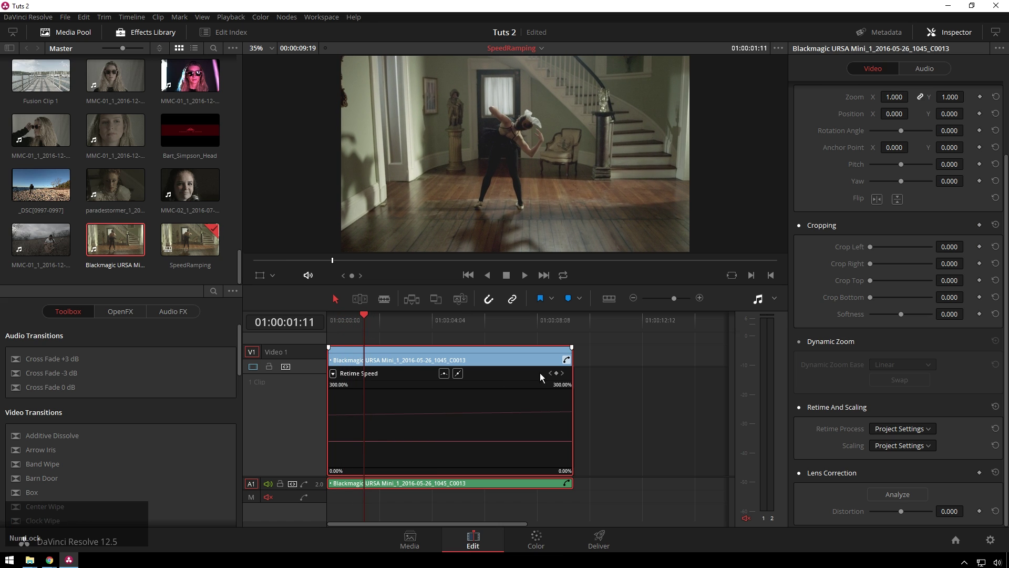
{"action": "left_click", "coordinate": [556, 376]}
{"action": "left_click", "coordinate": [369, 324]}
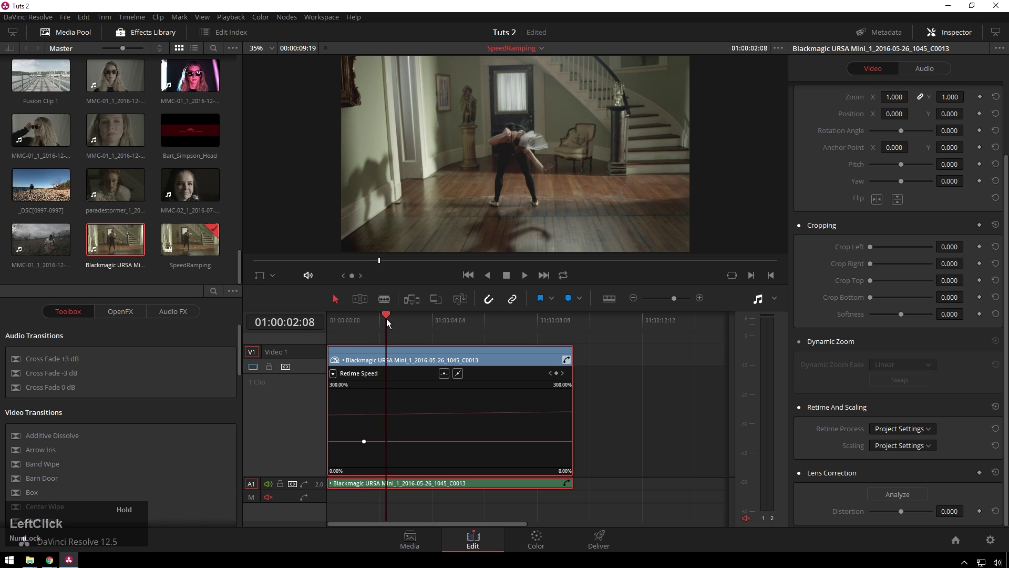
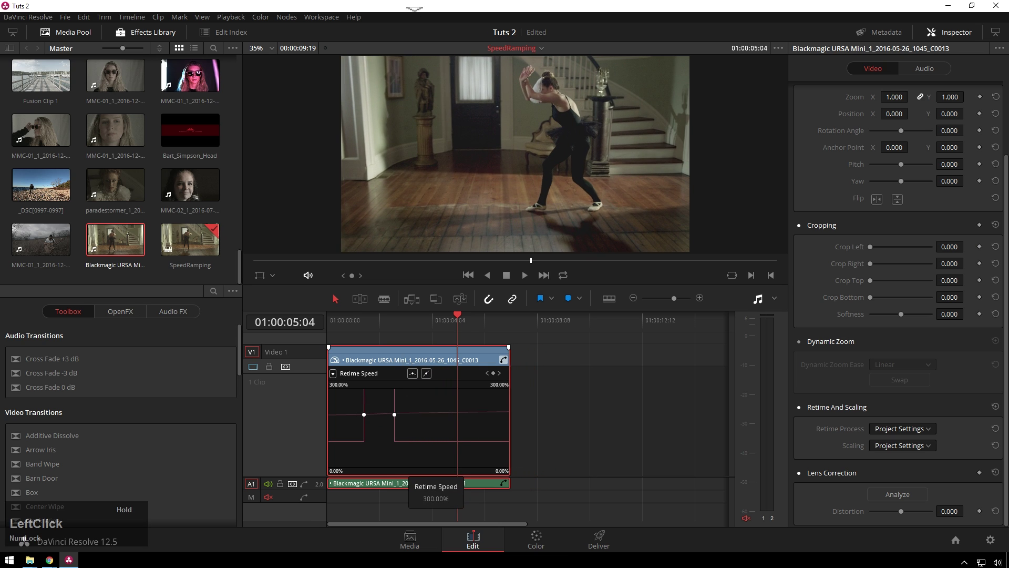
- Play back the sped-up section to review the 300% speed ramp
{"action": "left_click", "coordinate": [386, 331]}
{"action": "key", "text": "space"}
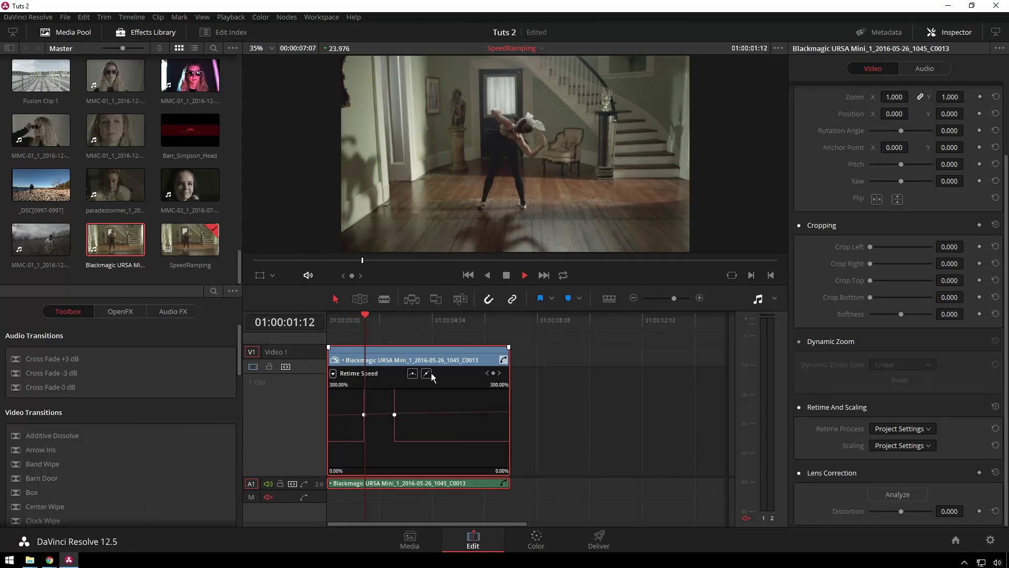
{"action": "key", "text": "space"}
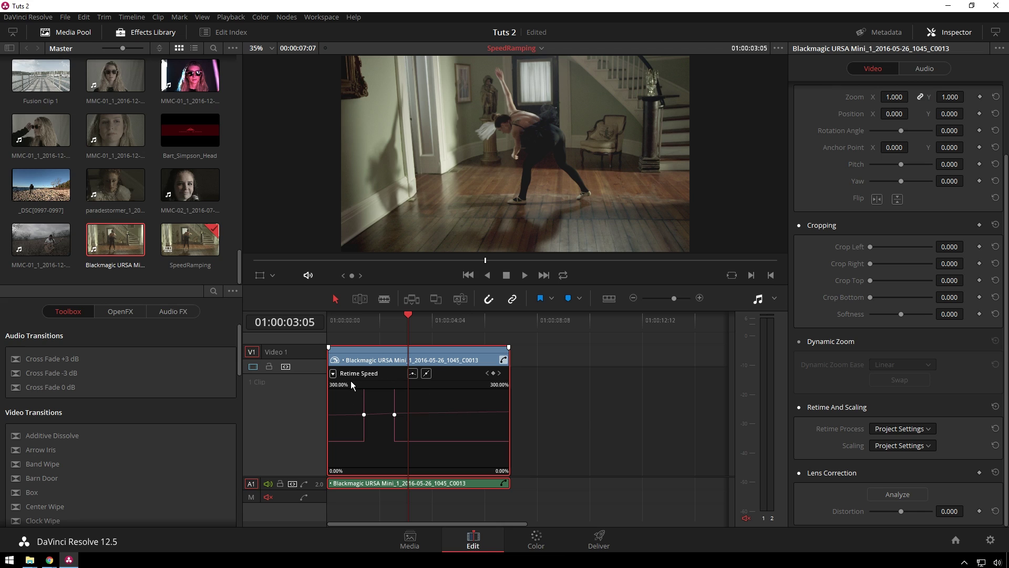